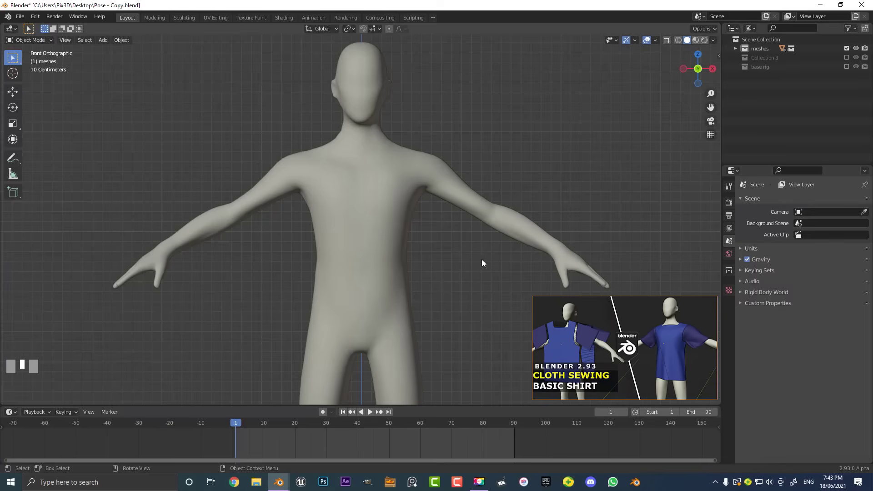
Scroll through the mannequin's physics properties for Collision and frame the body in front view
scroll(down, 3)
middle_click(420, 300)
scroll(down, 3)
middle_click(409, 232)
scroll(up, 3)
drag(276, 144, 392, 90)
scroll(up, 3)
scroll(up, 3)
key(KP_1)
scroll(down, 3)
scroll(up, 3)
scroll(up, 3)
scroll(down, 3)
Add a Mesh Plane to the scene from the Shift+A add menu
key(shift+a)
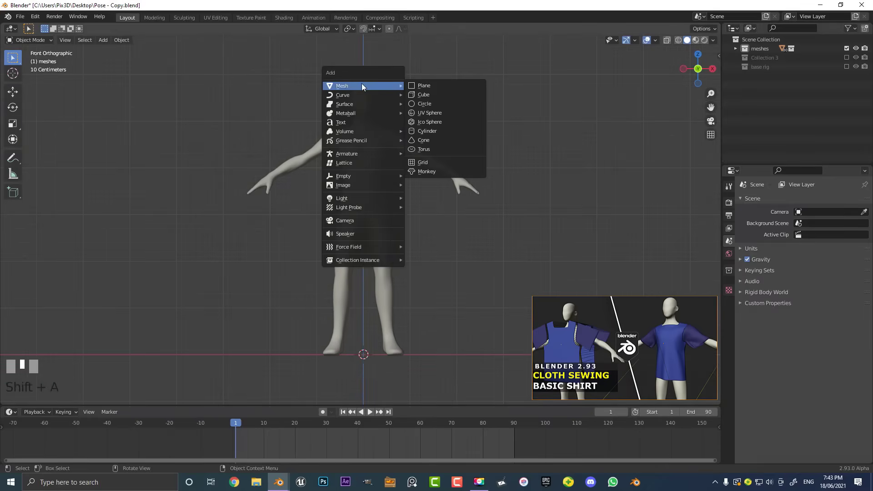
middle_click(416, 199)
middle_click(409, 208)
scroll(down, 3)
middle_click(390, 212)
click(370, 190)
Scale the new plane up to roughly the width of the torso
scroll(up, 3)
key(s)
click(400, 306)
scroll(up, 3)
middle_click(439, 340)
scroll(up, 3)
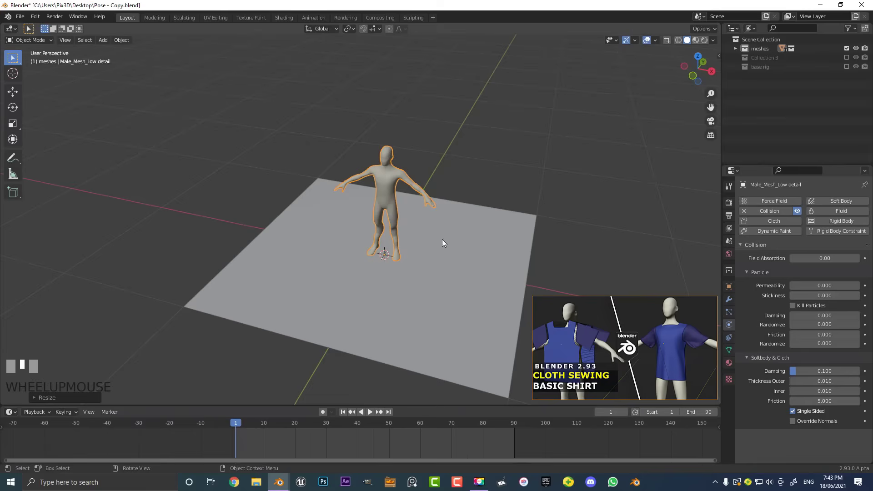
Move the plane up to waist height across the body and check it from the side view
drag(445, 243, 366, 236)
key(ctrl+z)
scroll(down, 3)
click(366, 237)
scroll(up, 3)
drag(363, 235, 370, 152)
key(g)
click(372, 156)
drag(441, 199, 376, 216)
key(KP_3)
scroll(up, 3)
scroll(down, 3)
Grab the plane and reposition it upright over the front of the torso
click(376, 216)
key(g)
right_click(460, 217)
scroll(down, 3)
drag(374, 238, 407, 243)
scroll(up, 3)
click(407, 243)
Adjust the halved plane further so it hangs clear in front of the chest, mirrored across the centre
drag(464, 236, 314, 251)
scroll(up, 3)
key(b)
scroll(down, 3)
key(t)
scroll(up, 3)
click(314, 251)
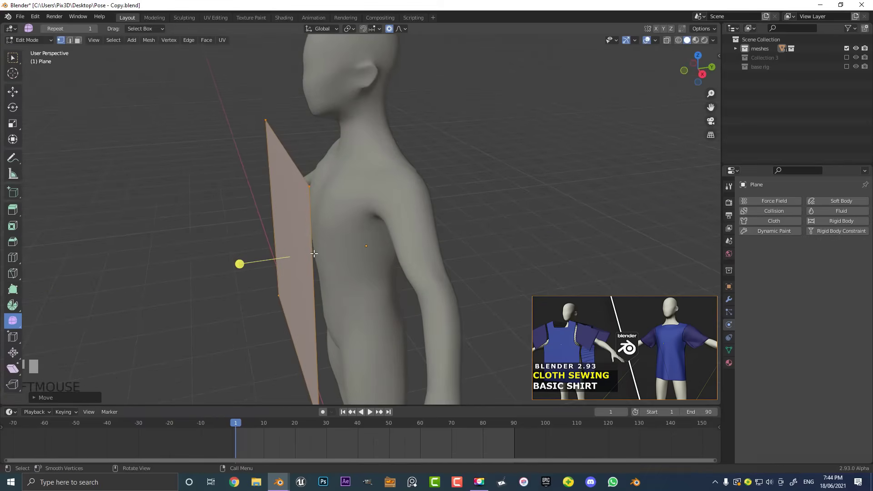
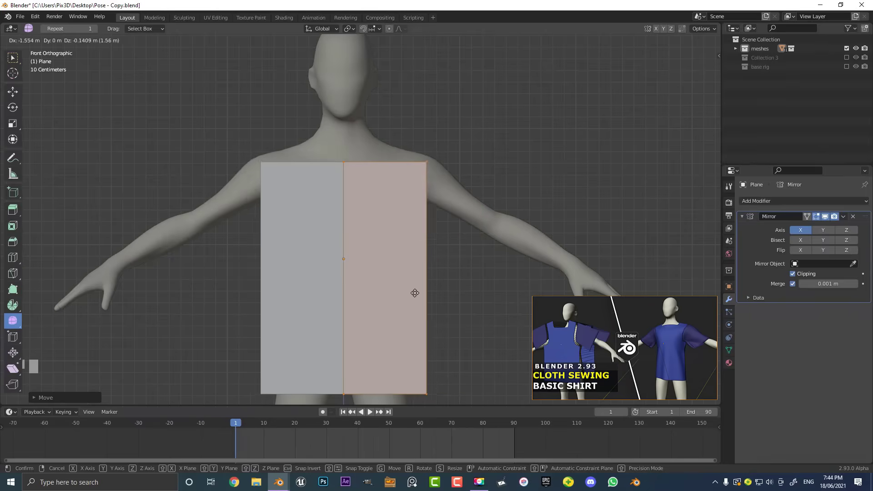
Drag the panel's lower edge down so it reaches below the hips
click(408, 298)
scroll(down, 3)
drag(385, 278, 376, 242)
scroll(up, 3)
click(352, 268)
scroll(up, 3)
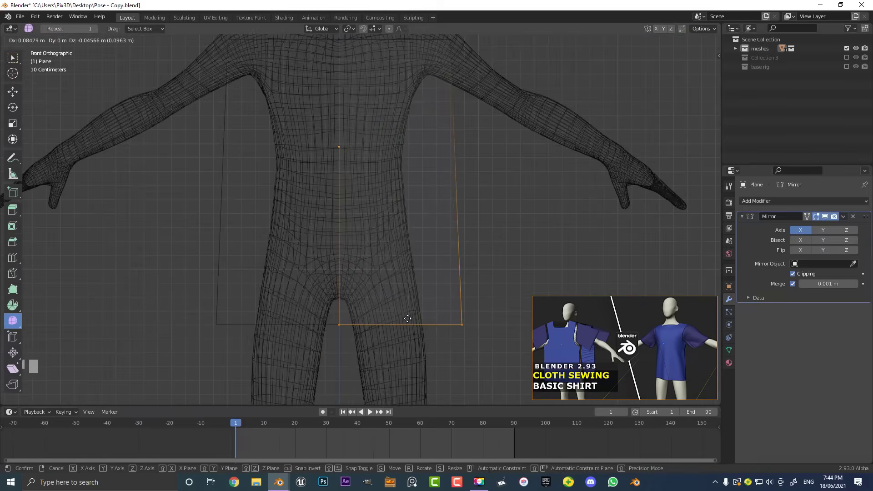
Move the panel's side and top edges out to the armpit and up to shoulder height
click(404, 317)
scroll(down, 3)
drag(358, 203, 340, 218)
click(341, 218)
scroll(up, 3)
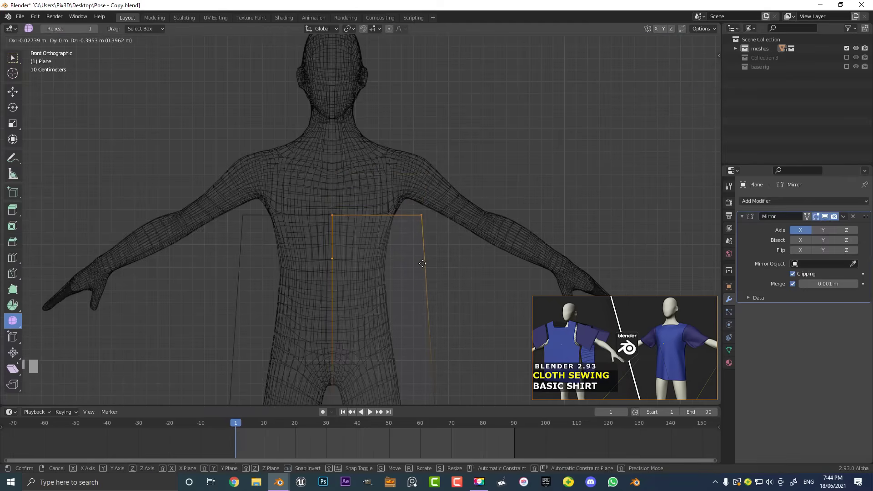
click(410, 208)
scroll(up, 3)
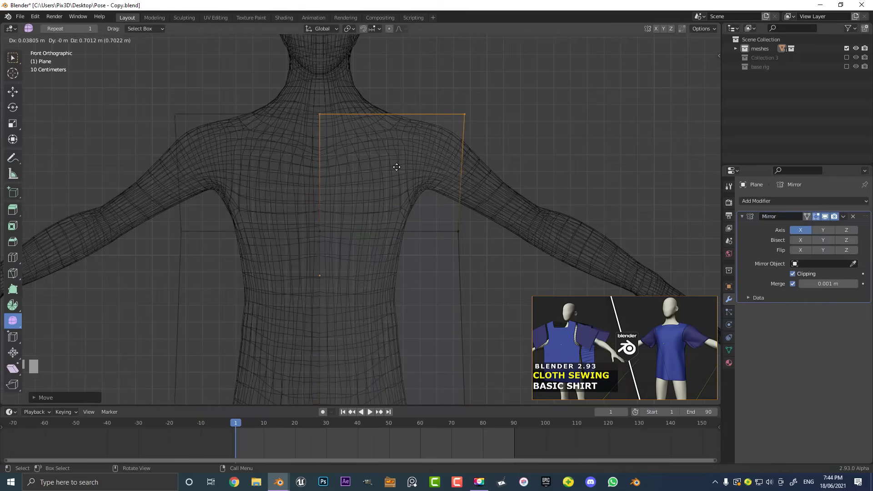
click(397, 164)
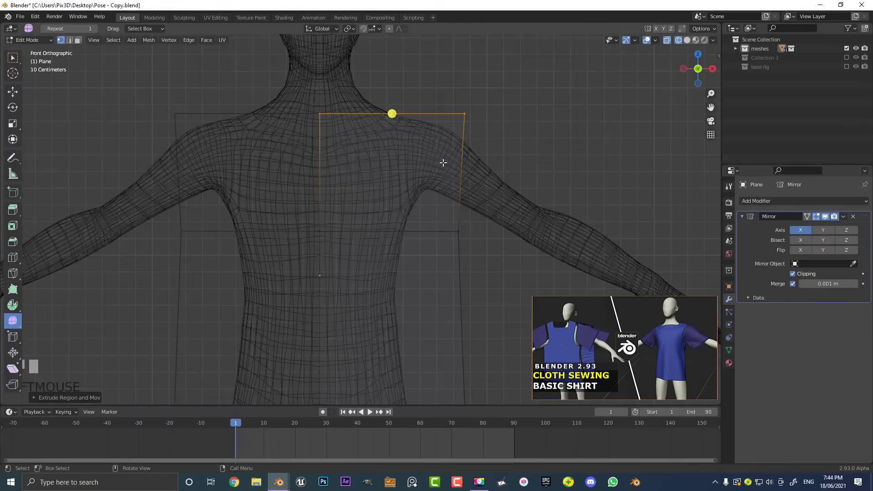
Add a horizontal and a vertical loop cut across the panel
click(510, 174)
click(487, 173)
scroll(down, 3)
scroll(up, 3)
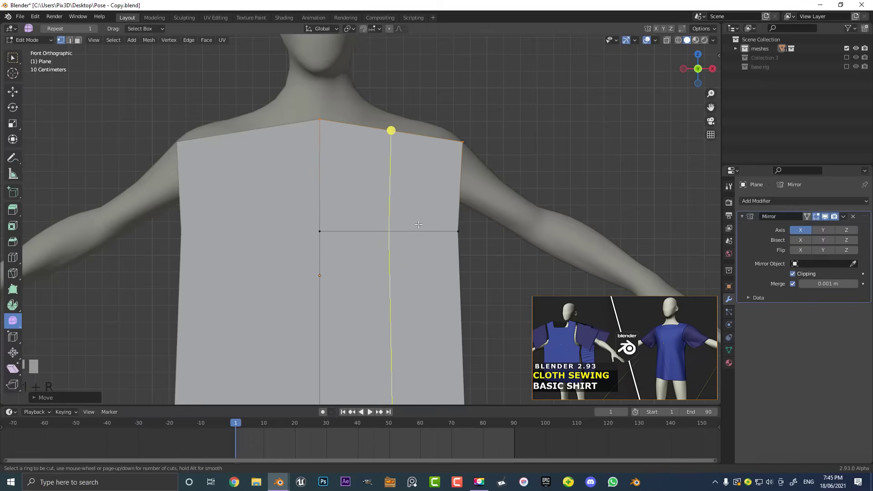
click(418, 222)
Pull the panel's outer top edge upward above the shoulder and check it in front view
scroll(down, 3)
drag(410, 203, 405, 171)
click(405, 171)
drag(420, 182, 411, 212)
key(KP_1)
scroll(up, 3)
Select the top shoulder edge ready to extrude it upward
click(464, 225)
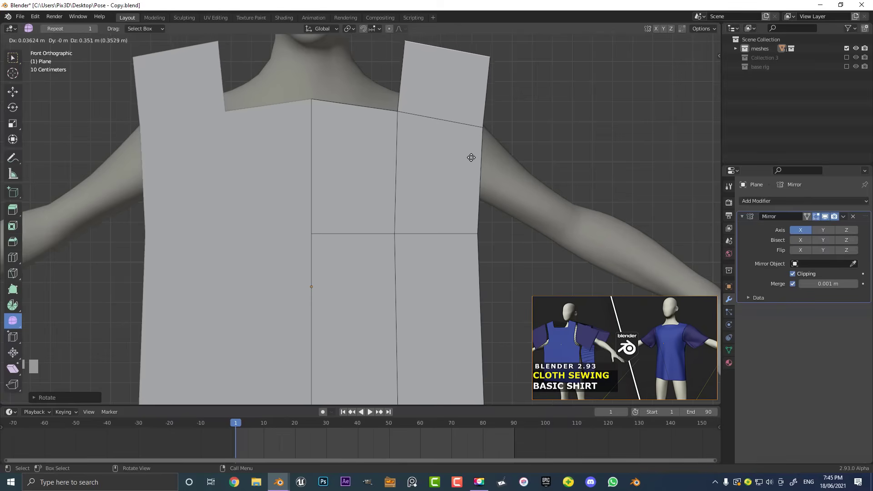
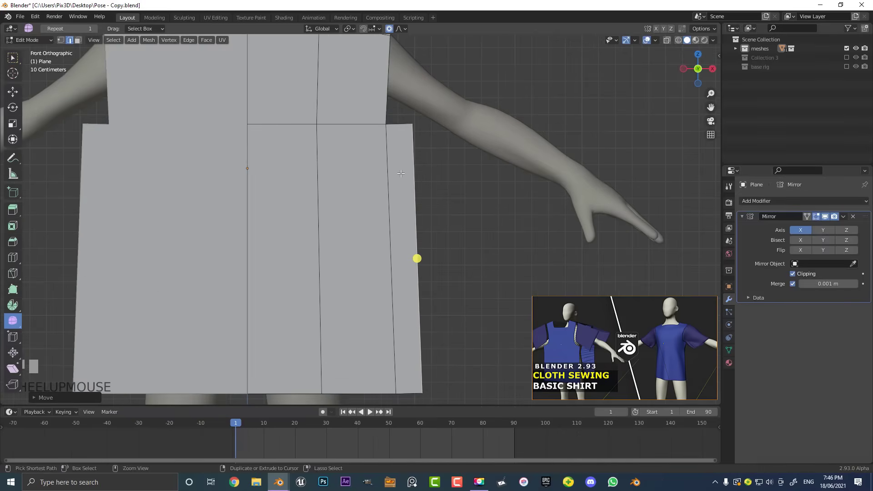
Undo the last vertex move on the panel's side
key(ctrl+z)
scroll(down, 3)
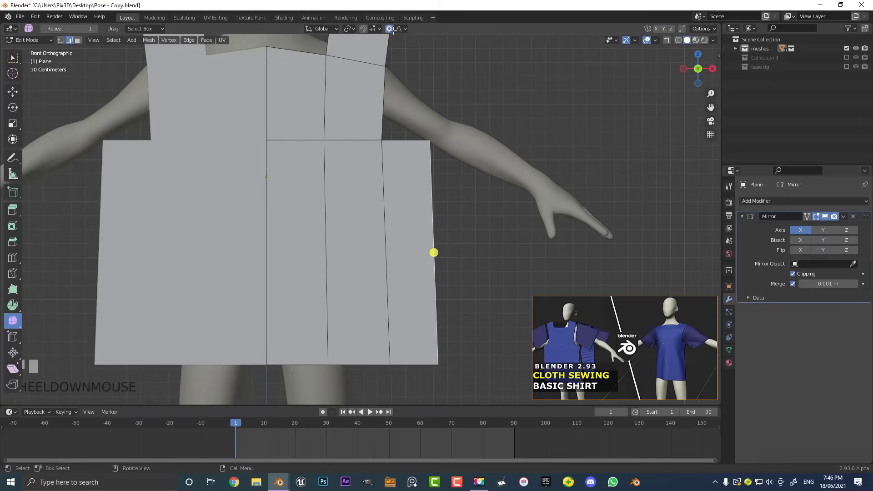
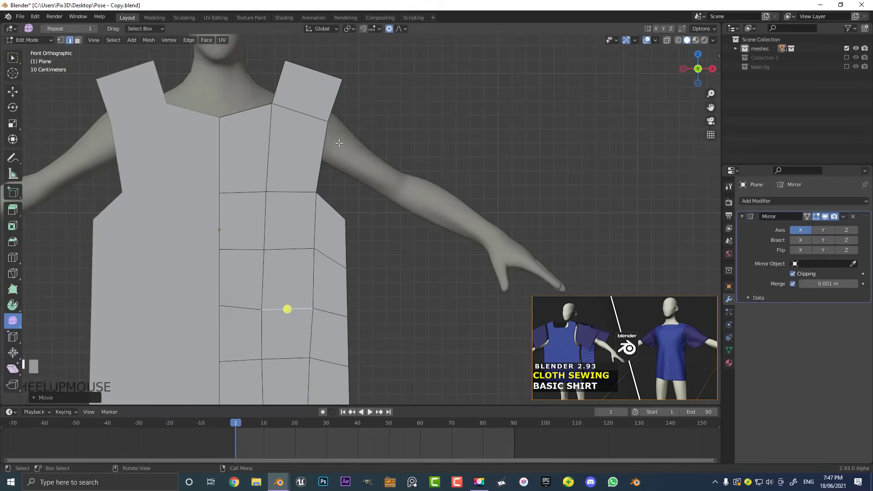
Orbit and zoom to view the panel's armhole side
scroll(up, 3)
middle_click(251, 143)
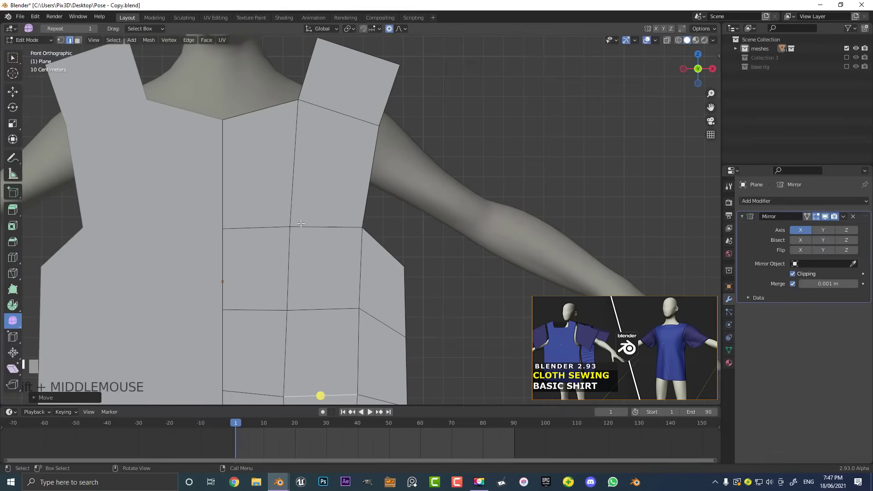
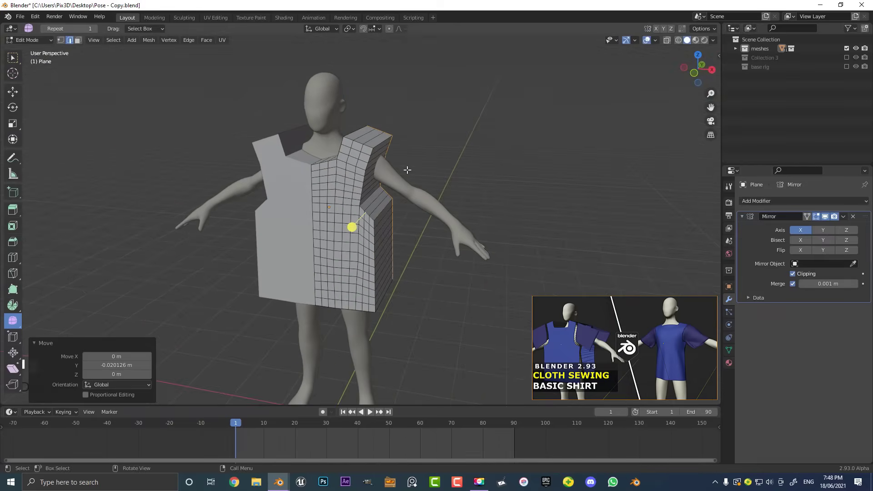
Select the subdivided shirt panels and inspect the boxy torso shell from several zoom levels
click(308, 154)
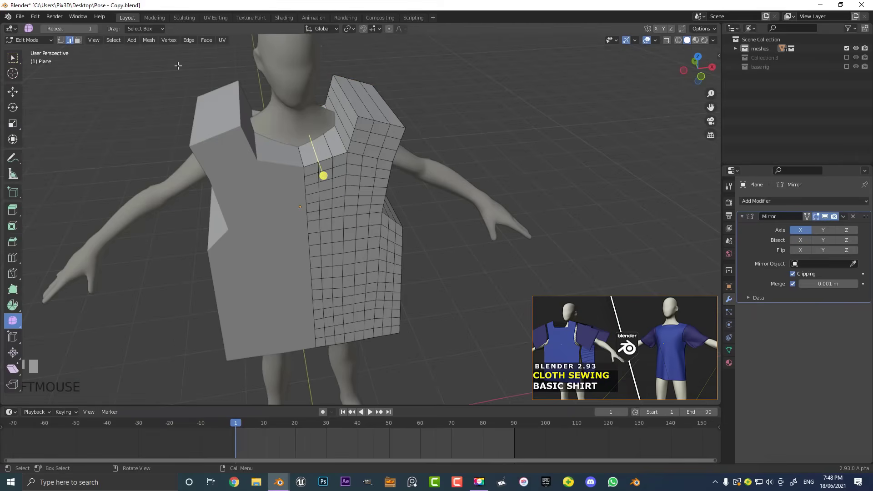
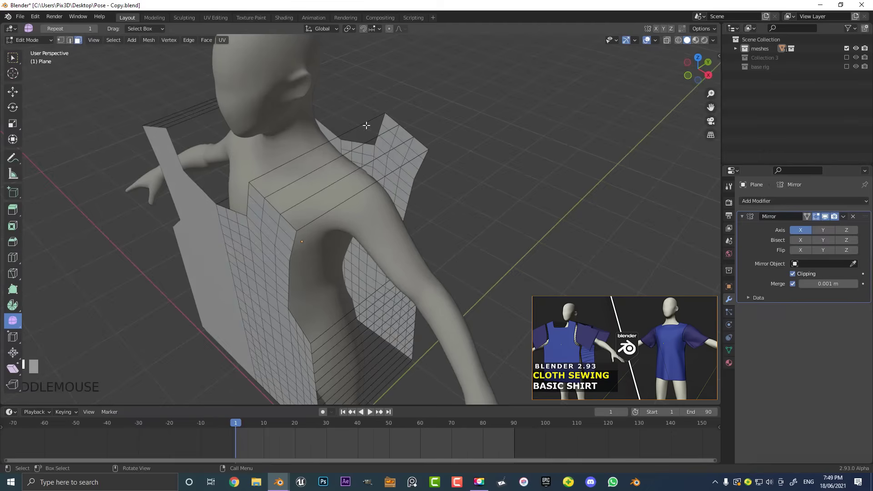
scroll(down, 3)
scroll(up, 3)
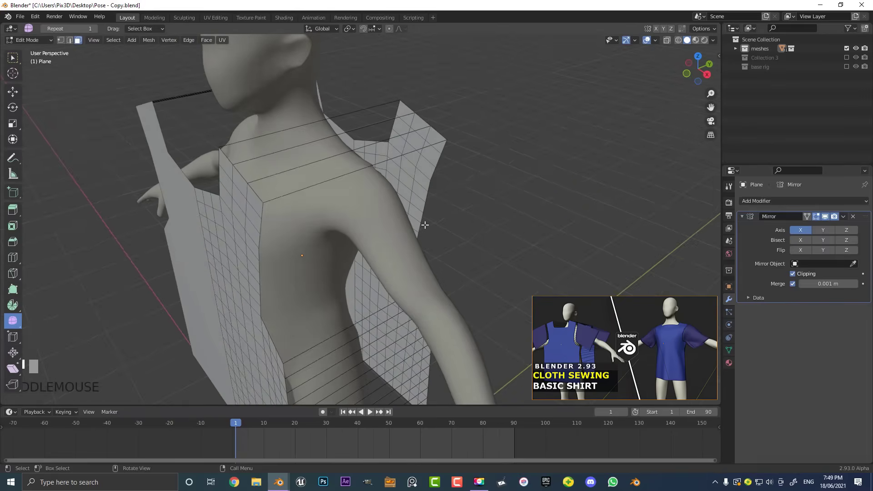
scroll(down, 3)
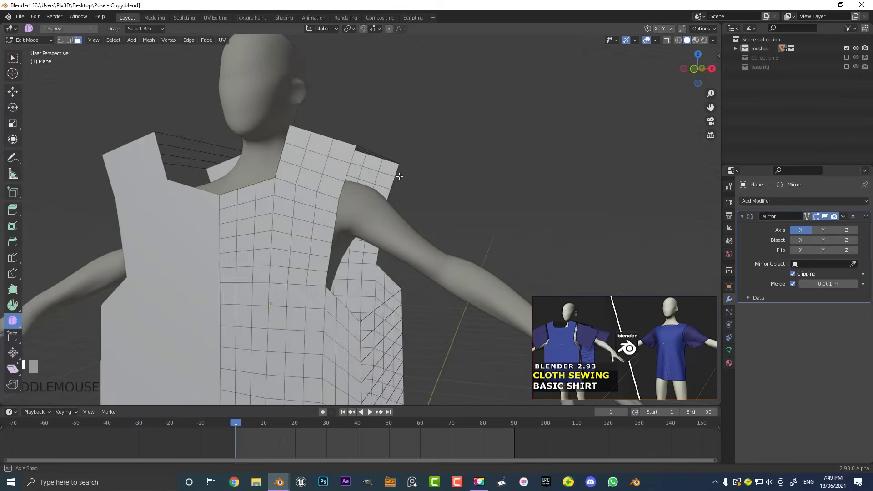
scroll(down, 3)
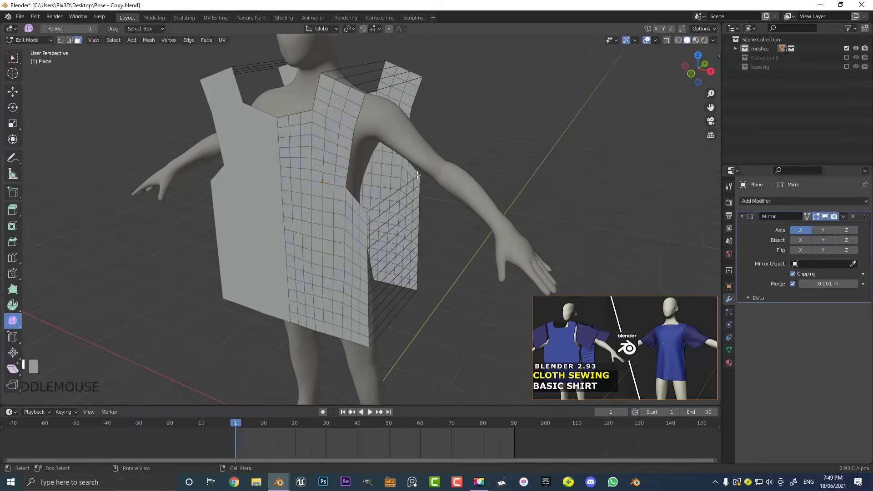
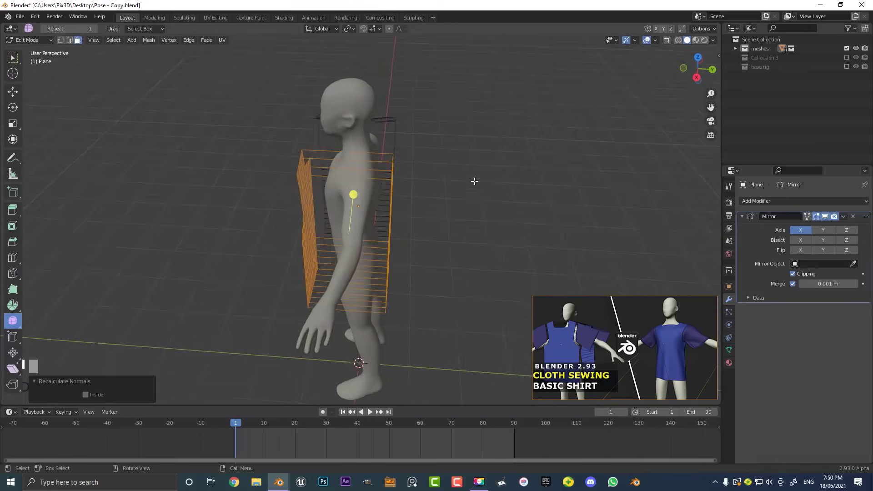
Leave Edit Mode, select the mannequin and confirm Collision in its physics and modifier stack
key(Tab)
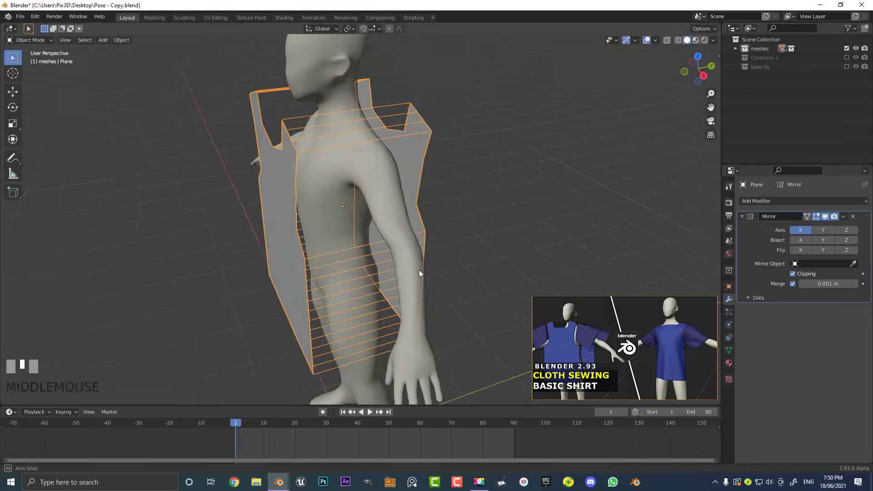
click(329, 65)
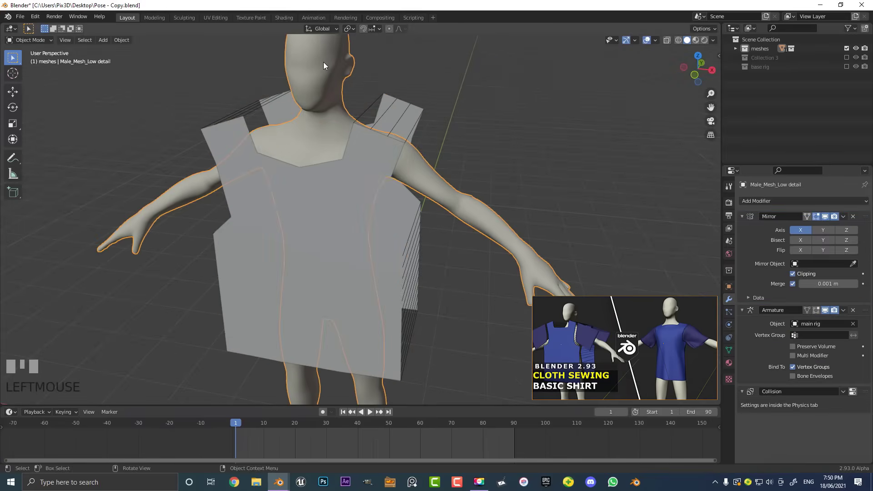
drag(734, 328, 728, 298)
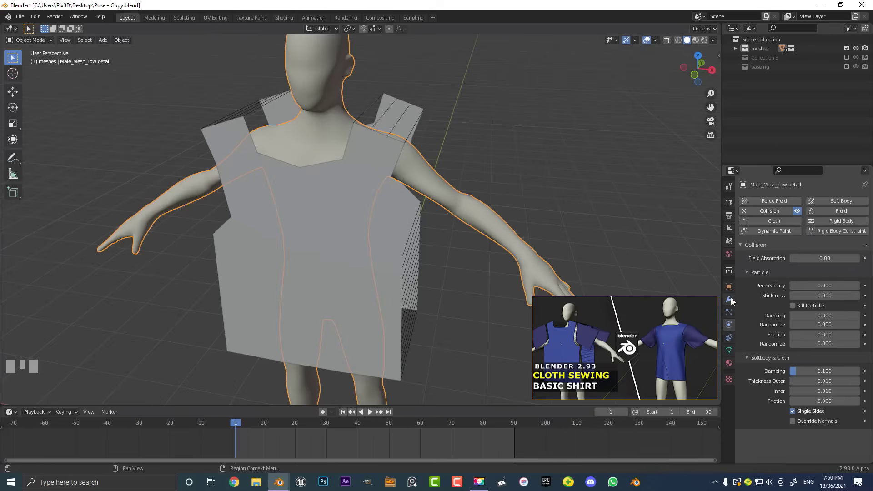
drag(733, 302, 866, 394)
drag(867, 394, 848, 396)
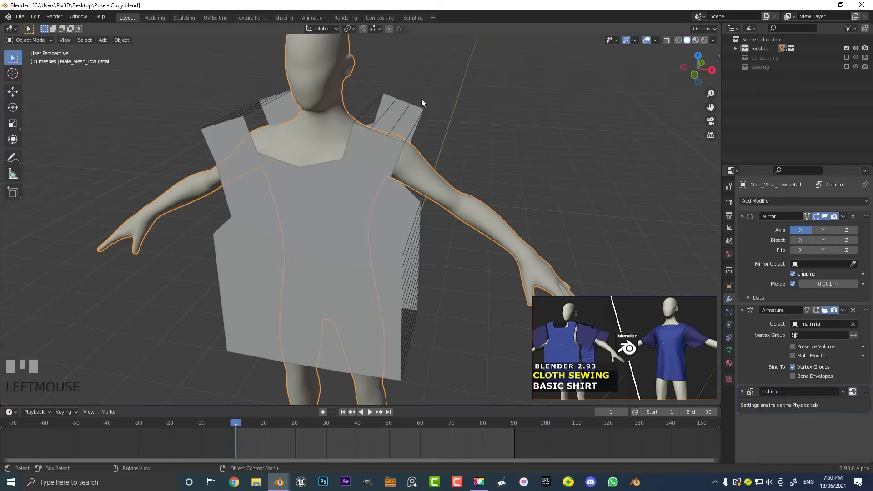
Select the shirt panels and add a Cloth simulation in the Physics properties
click(401, 101)
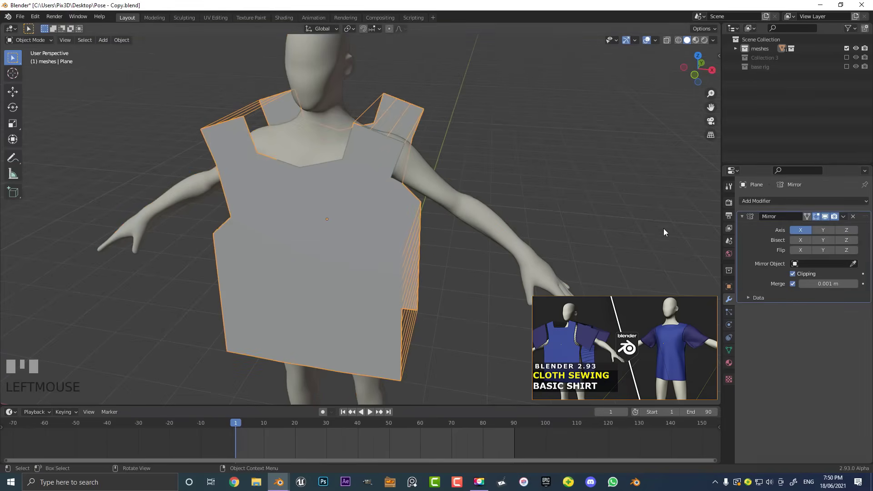
click(733, 327)
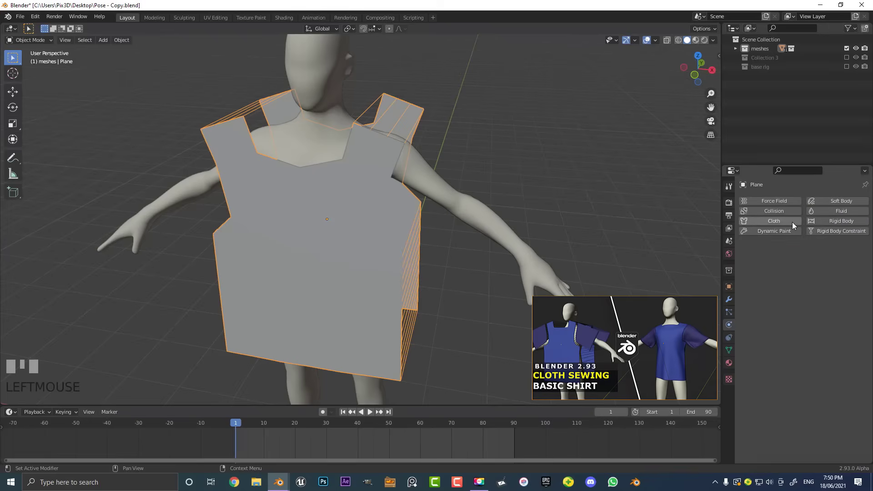
drag(796, 225, 797, 296)
Scroll to the cloth Shape settings and enable Sewing
scroll(down, 3)
key(space)
key(shift+Left)
scroll(down, 3)
scroll(down, 3)
scroll(up, 3)
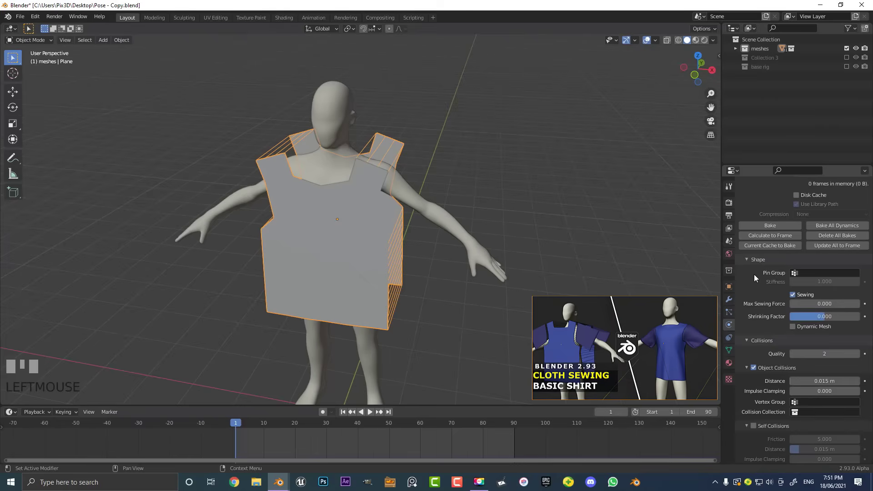
Play the cloth simulation so the panels sew and drape, orbiting to inspect
key(space)
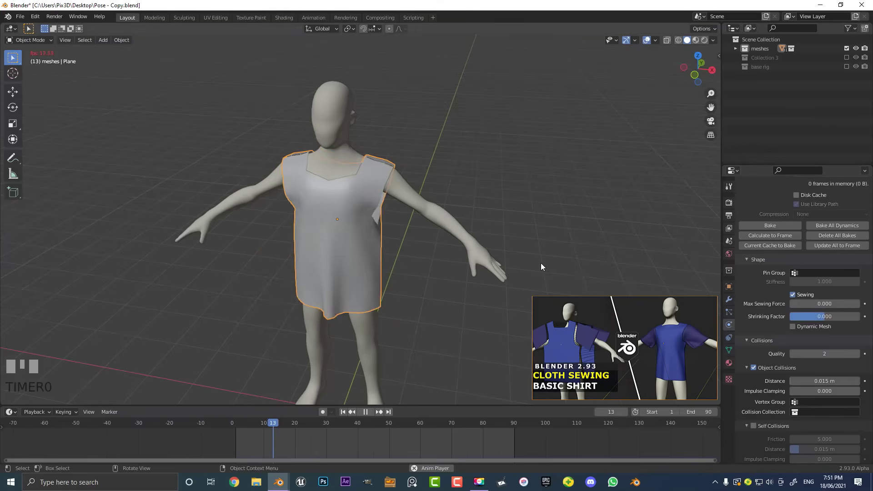
drag(300, 186, 429, 264)
key(space)
scroll(up, 3)
scroll(down, 3)
scroll(up, 3)
scroll(down, 3)
Enable self-collisions on the shirt cloth and replay the simulation to frame 40
click(758, 393)
middle_click(473, 225)
key(shift+Left)
key(space)
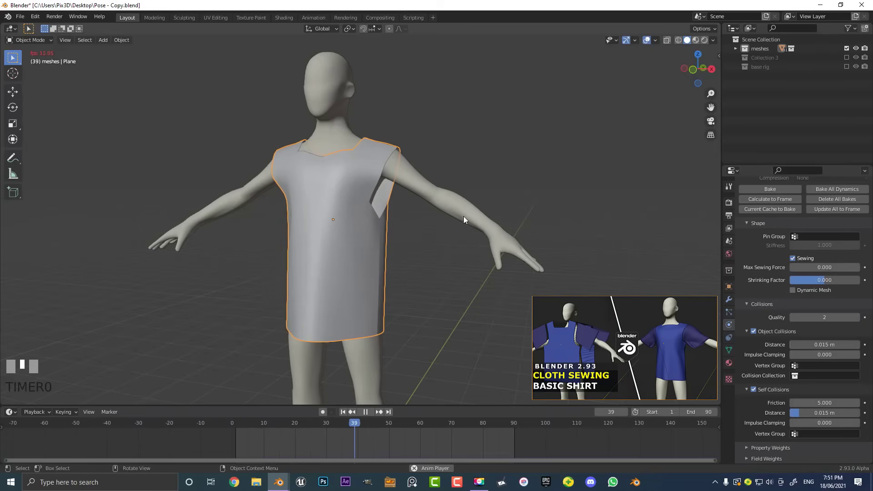
scroll(down, 3)
middle_click(423, 258)
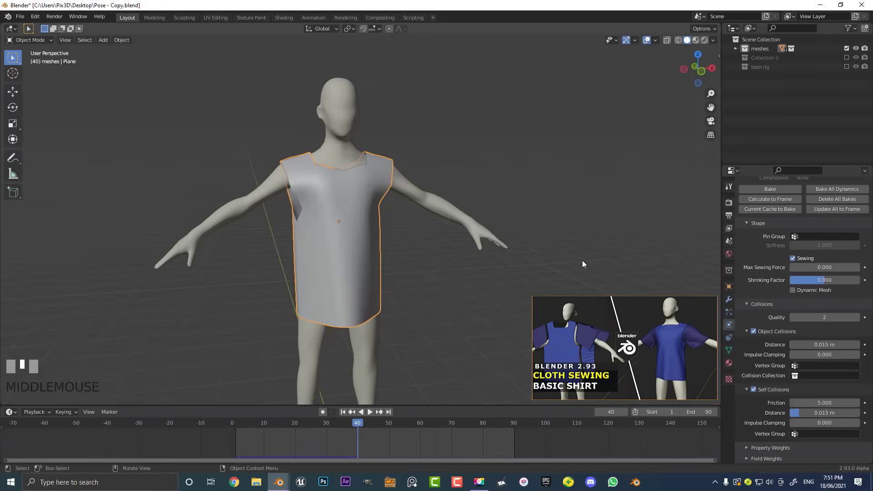
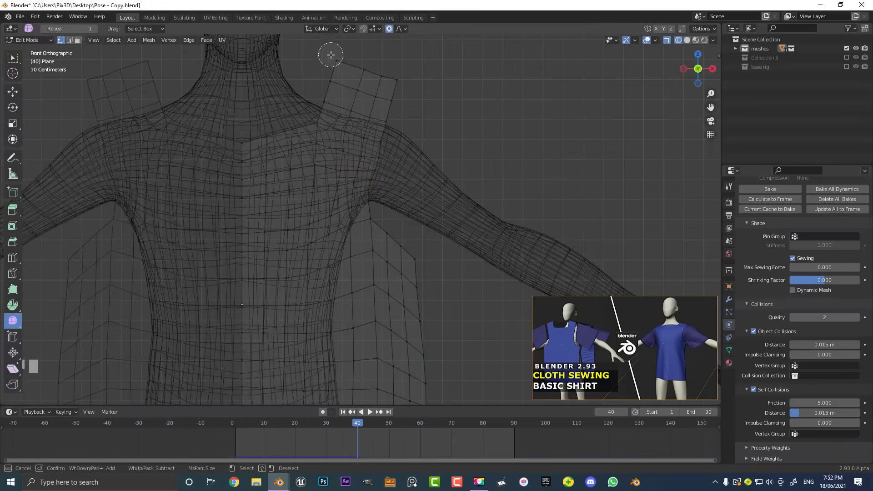
Nudge the shoulder strap's top edge and hem vertices inward with proportional editing
right_click(420, 80)
drag(424, 100, 426, 126)
drag(427, 125, 419, 140)
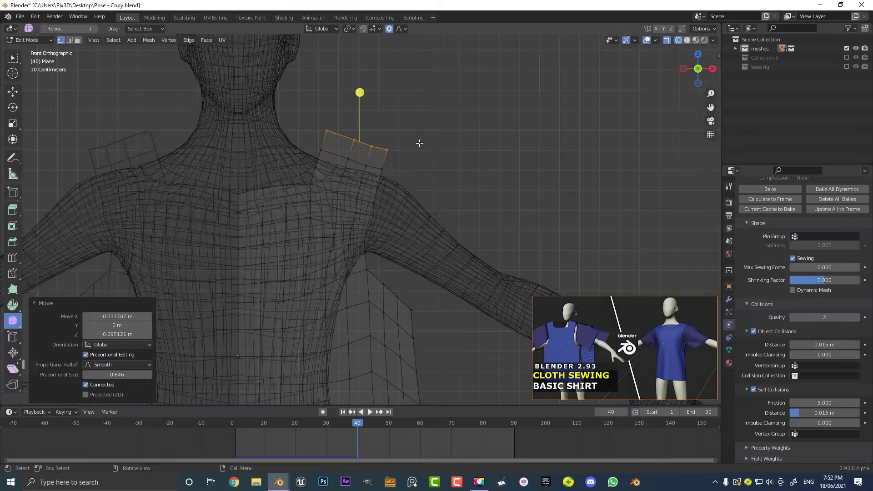
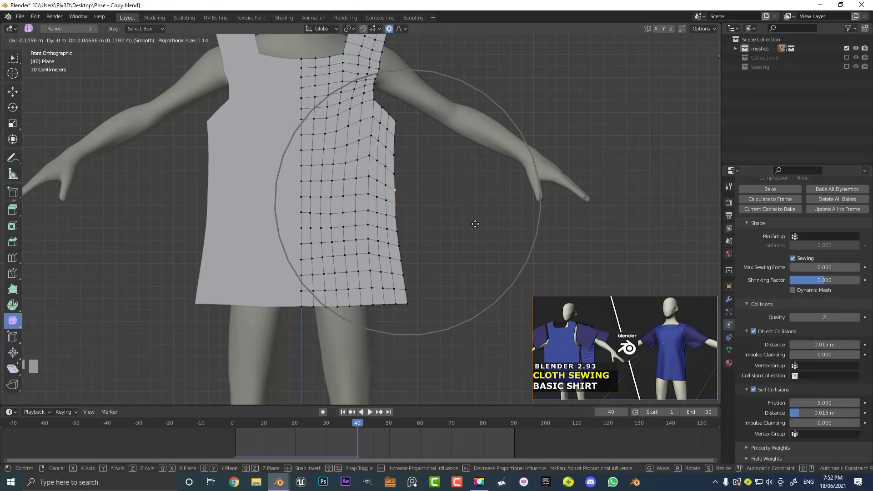
key(Tab)
Return to Object Mode at frame 1 and replay the cloth simulation
scroll(down, 3)
key(shift+Left)
scroll(up, 3)
key(space)
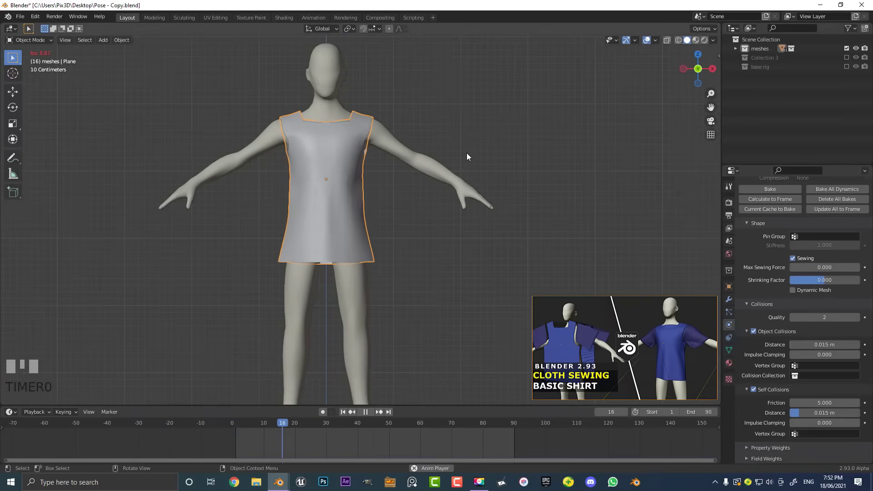
Add a Subdivision modifier after the cloth to smooth the draped shirt's surface
drag(385, 219, 734, 302)
key(space)
scroll(up, 3)
scroll(up, 3)
drag(734, 302, 509, 265)
scroll(up, 3)
drag(508, 265, 745, 259)
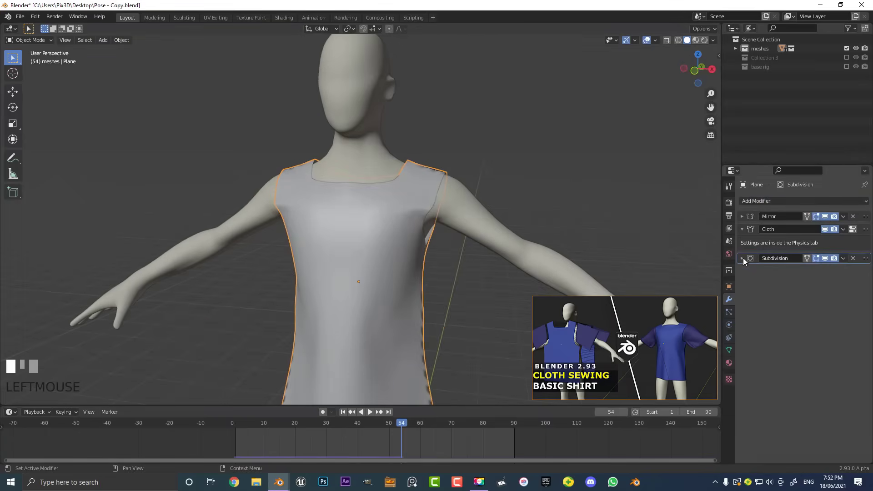
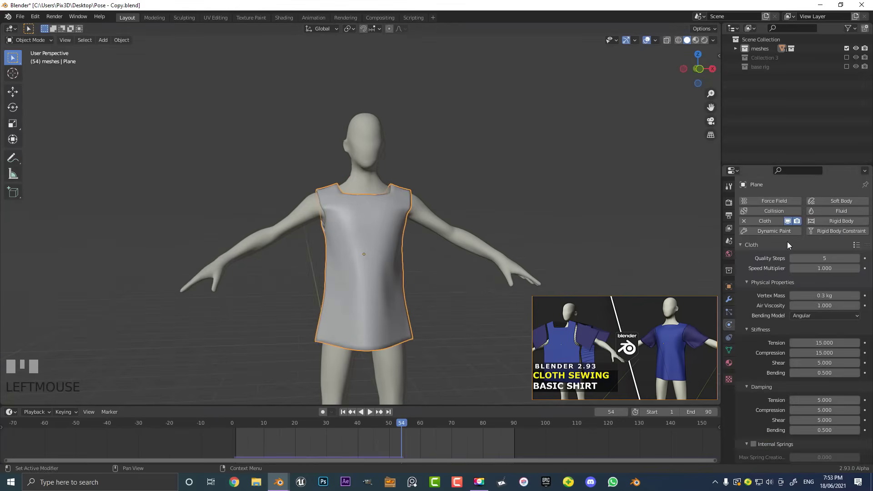
Lower the cloth's tension stiffness from 15 to 7 in Physics Properties
scroll(down, 3)
scroll(down, 3)
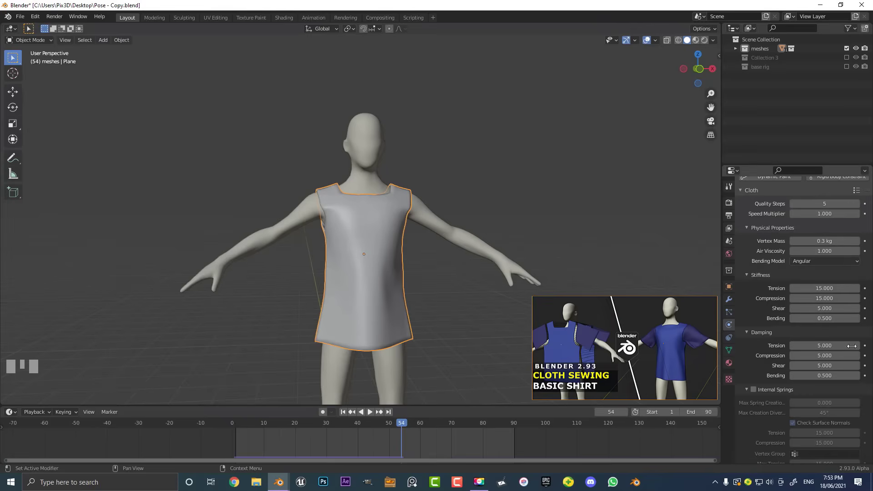
scroll(down, 3)
drag(445, 272, 769, 308)
scroll(up, 3)
scroll(down, 3)
drag(768, 309, 401, 258)
key(Return)
key(shift+Left)
Replay the cloth simulation with the softer stiffness
key(space)
key(space)
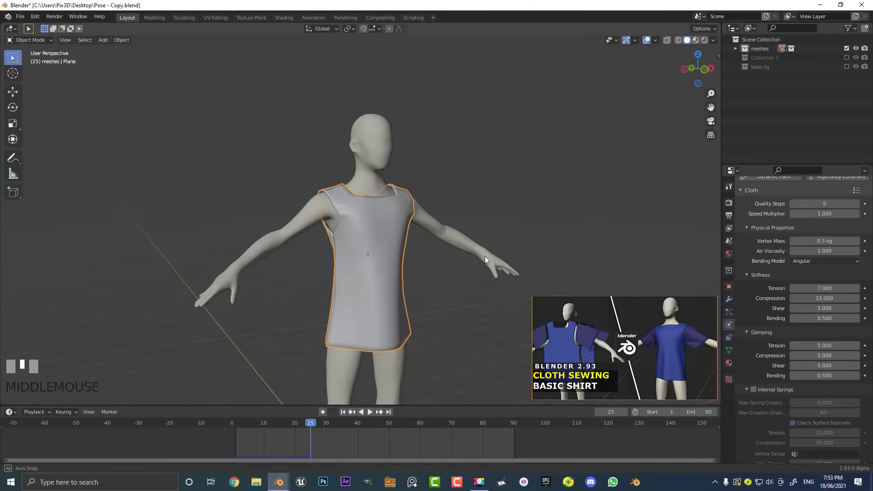
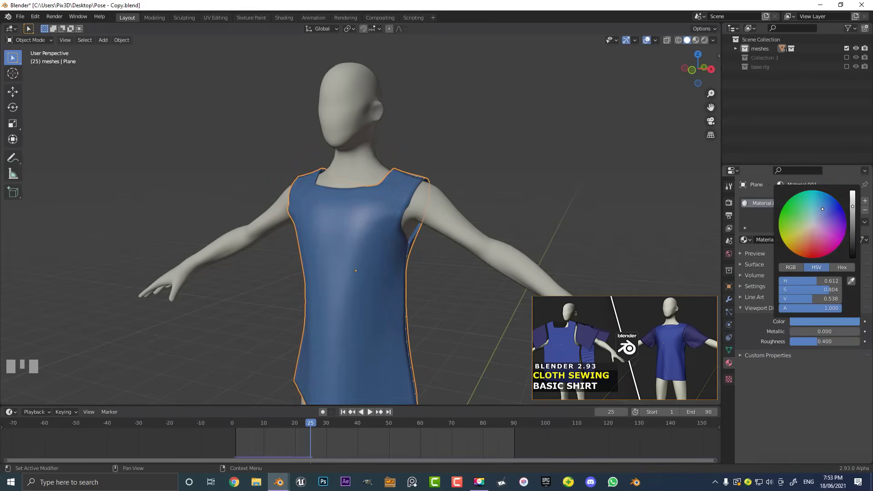
Settle on a darker blue viewport colour for the shirt material
key(alt+a)
scroll(down, 3)
drag(412, 297, 393, 195)
scroll(up, 3)
key(shift+Left)
click(393, 196)
Rewind to frame 1 and view the shirt from the front
key(KP_1)
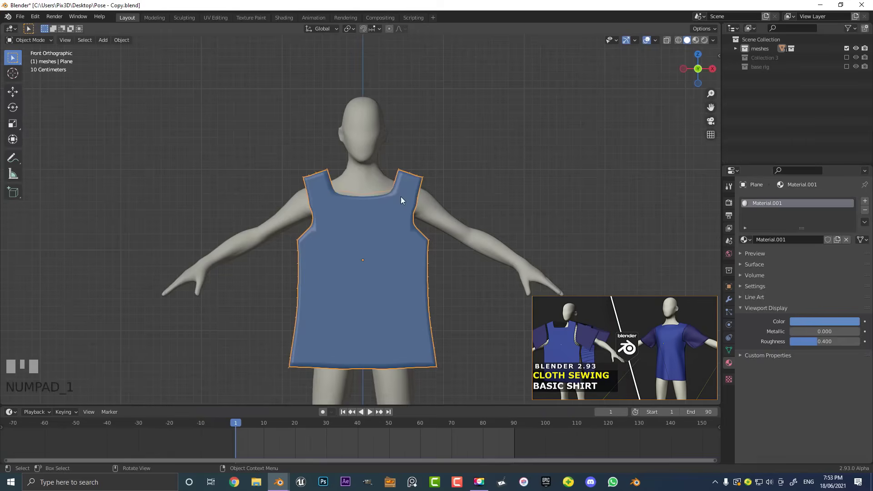
scroll(up, 3)
Enter mesh editing on the shirt and review its Mirror, Cloth, Subdivision, Solidify stack
key(b)
drag(465, 194, 734, 298)
click(733, 299)
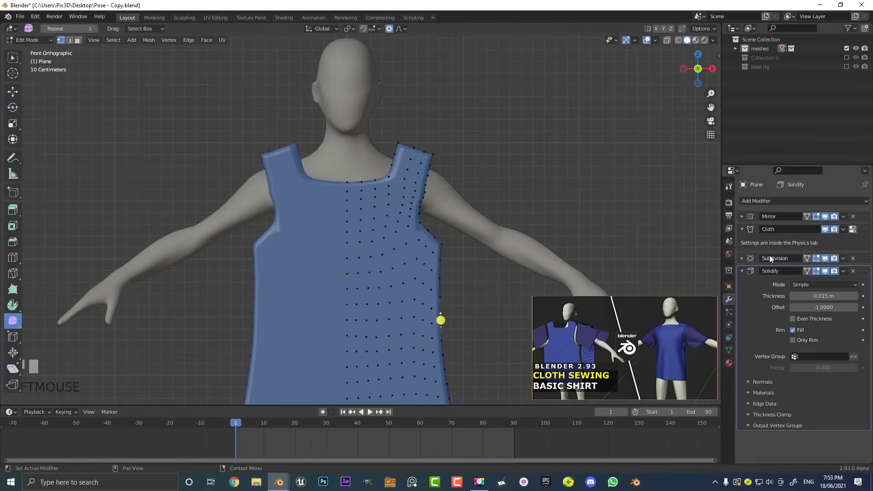
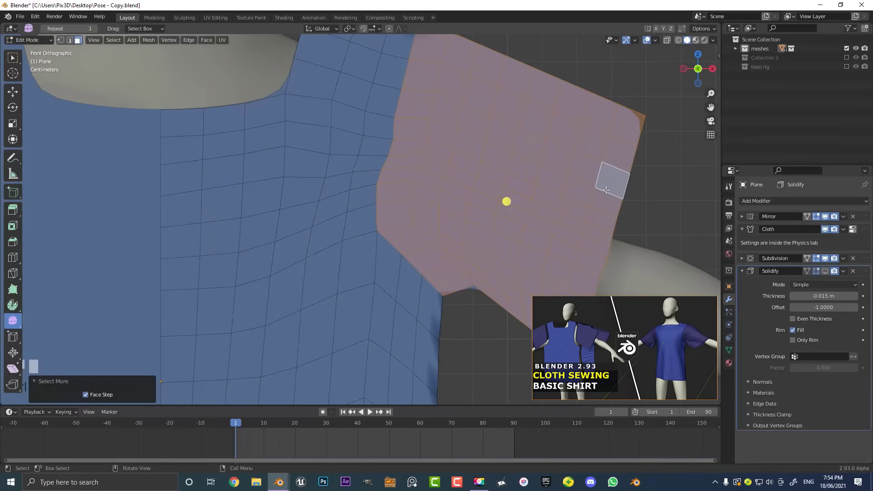
Add a second material slot, Material.002, for the sleeve panel faces
drag(559, 166, 733, 365)
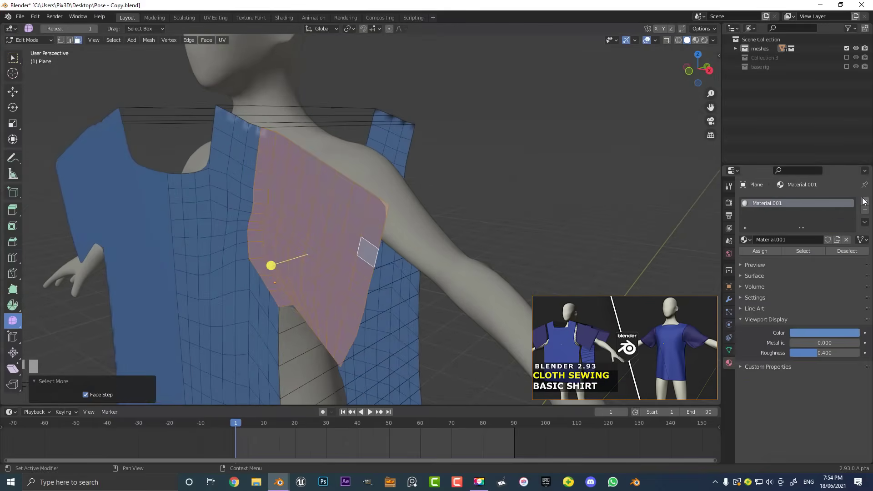
click(866, 204)
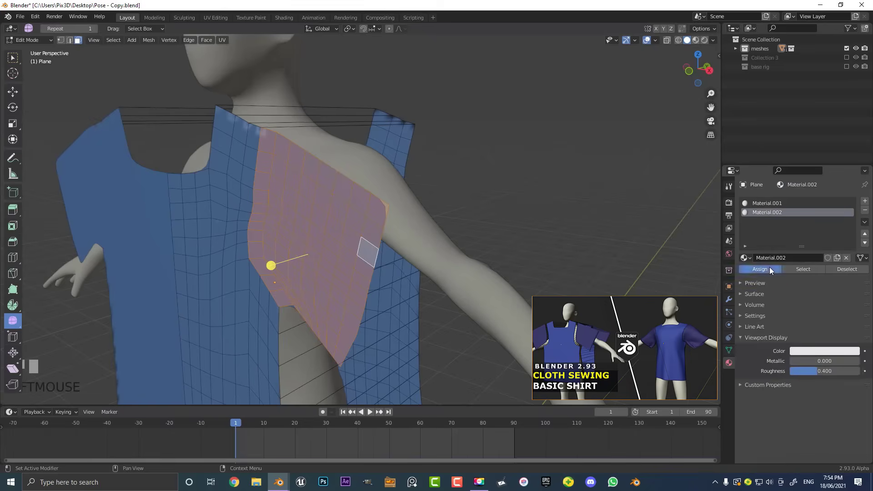
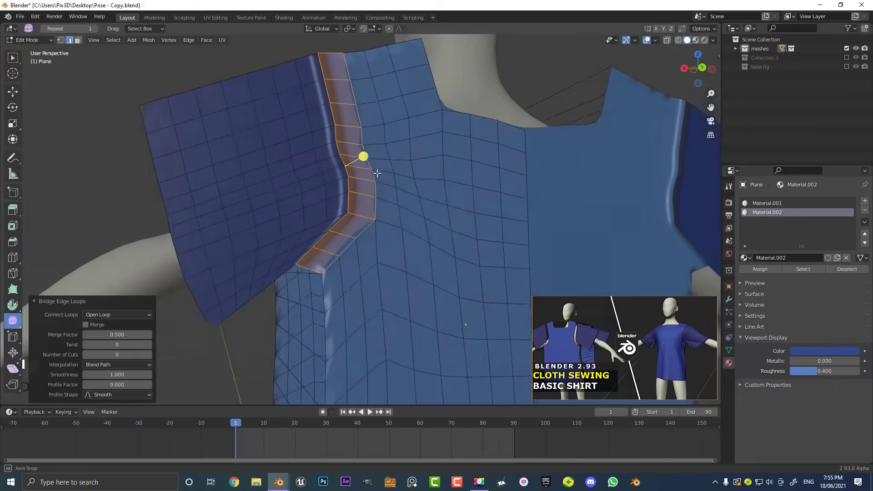
Select the whole shirt mesh and recalculate its normals to face outward
key(a)
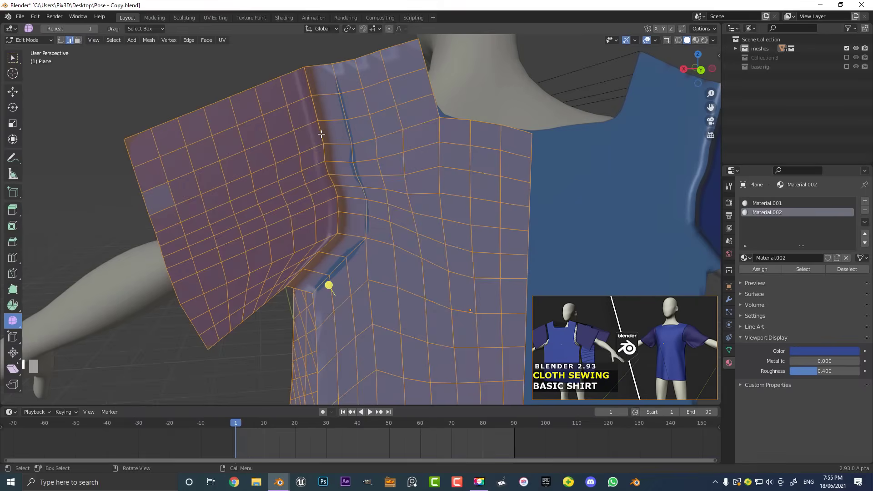
key(shift+n)
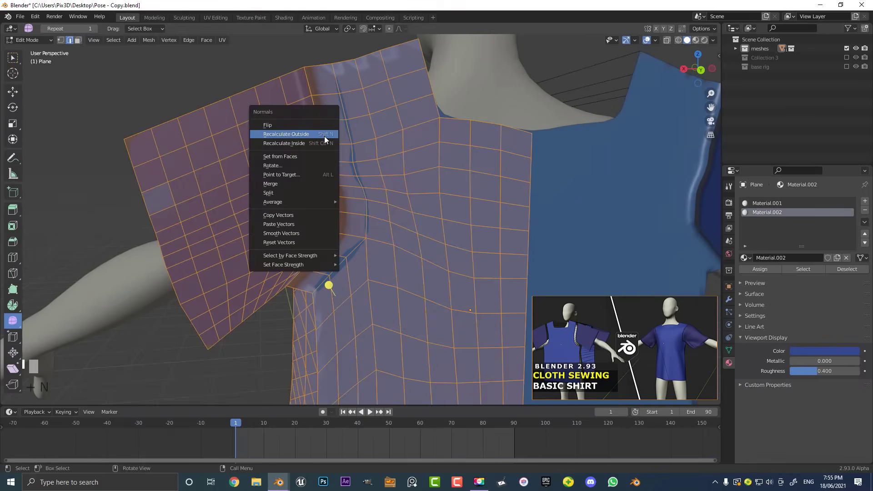
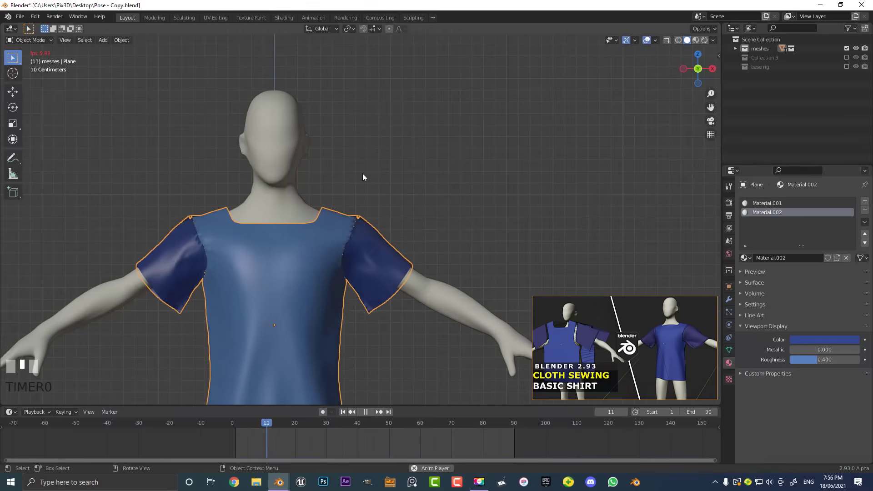
Play the simulation so the sleeves sew onto the body, then review the modifier stack
drag(390, 282, 731, 298)
key(space)
scroll(down, 3)
scroll(up, 3)
scroll(up, 3)
click(731, 298)
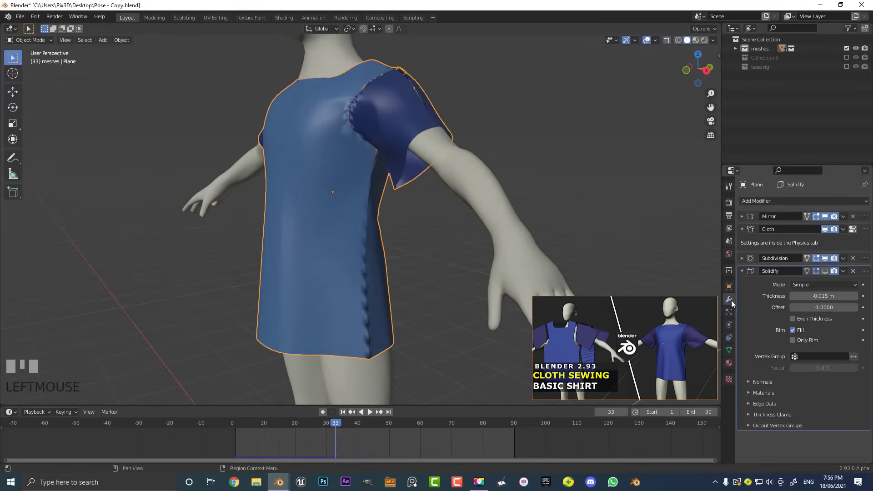